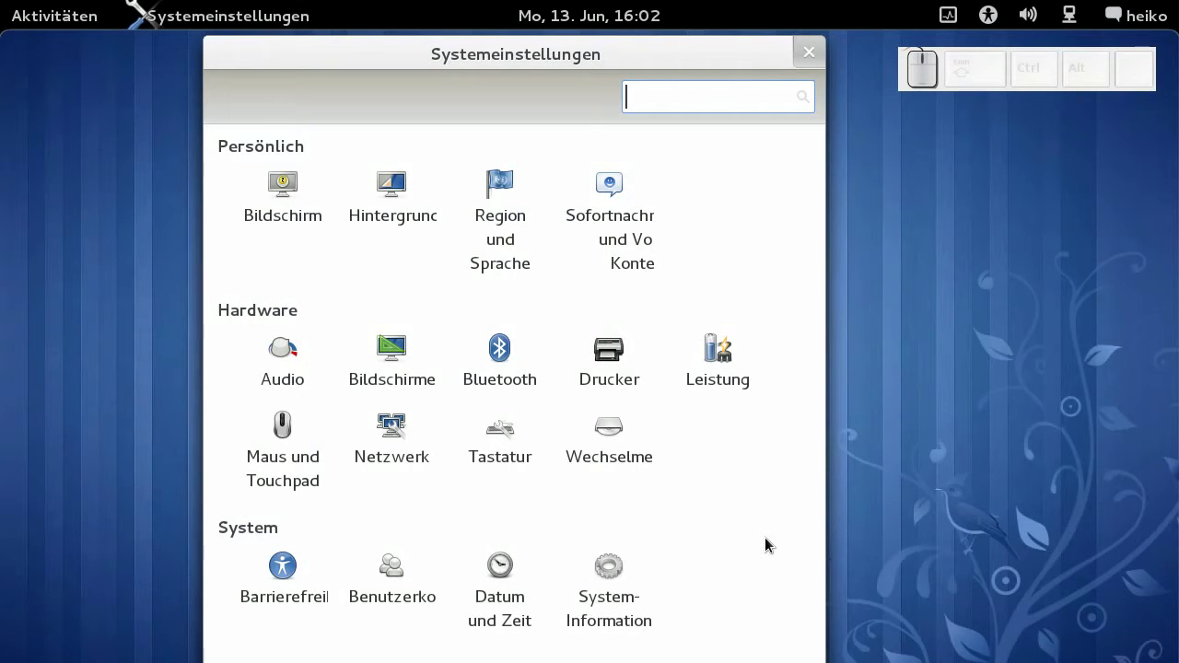
# Launch gnome-session-properties via the run dialog and scroll the startup list down to Bildschirmschoner and Bluetooth-Verwaltung
pyautogui.press('alt+F2')
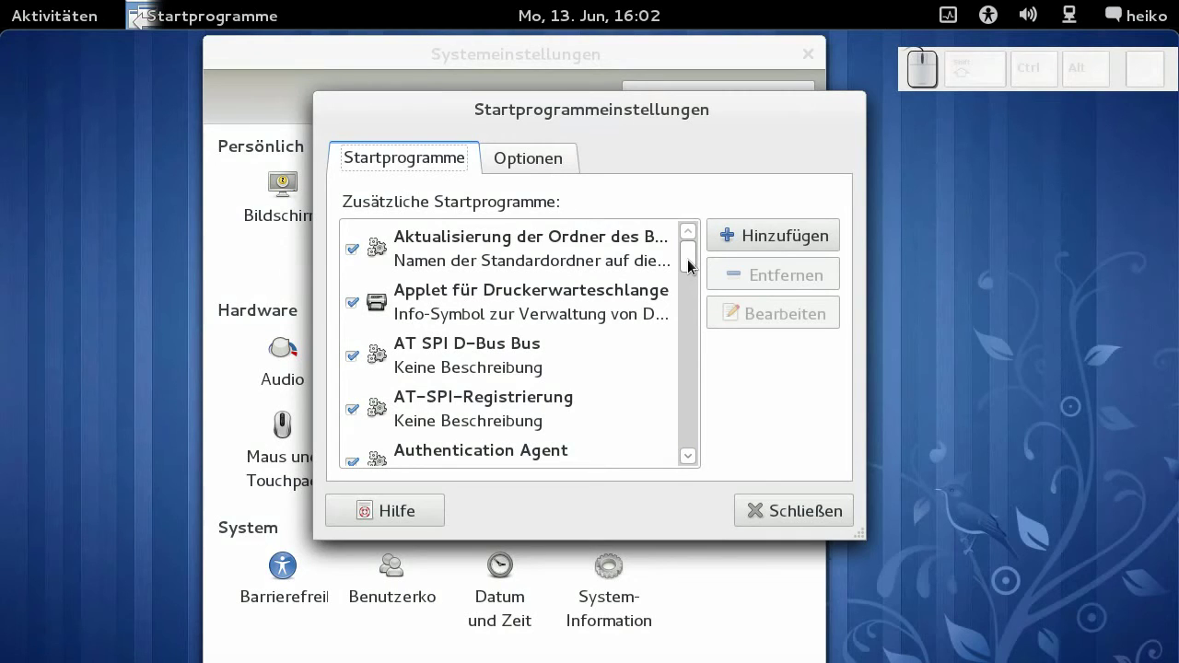
pyautogui.moveTo(698, 263); pyautogui.dragTo(702, 279)
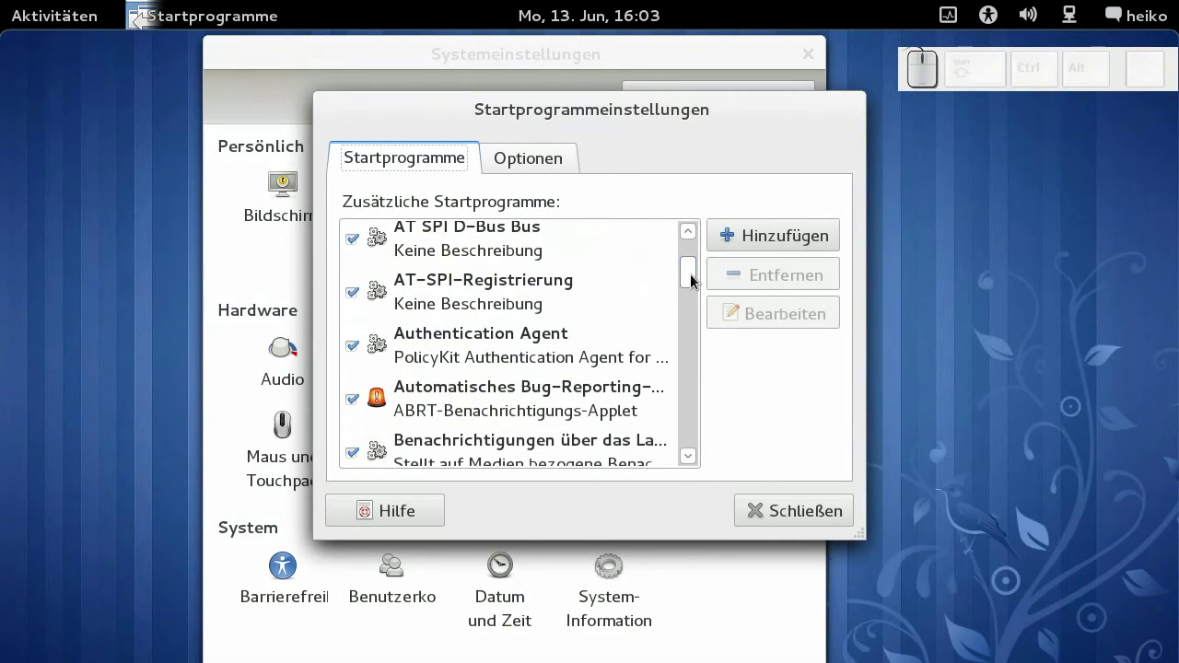
pyautogui.moveTo(700, 278); pyautogui.dragTo(742, 489)
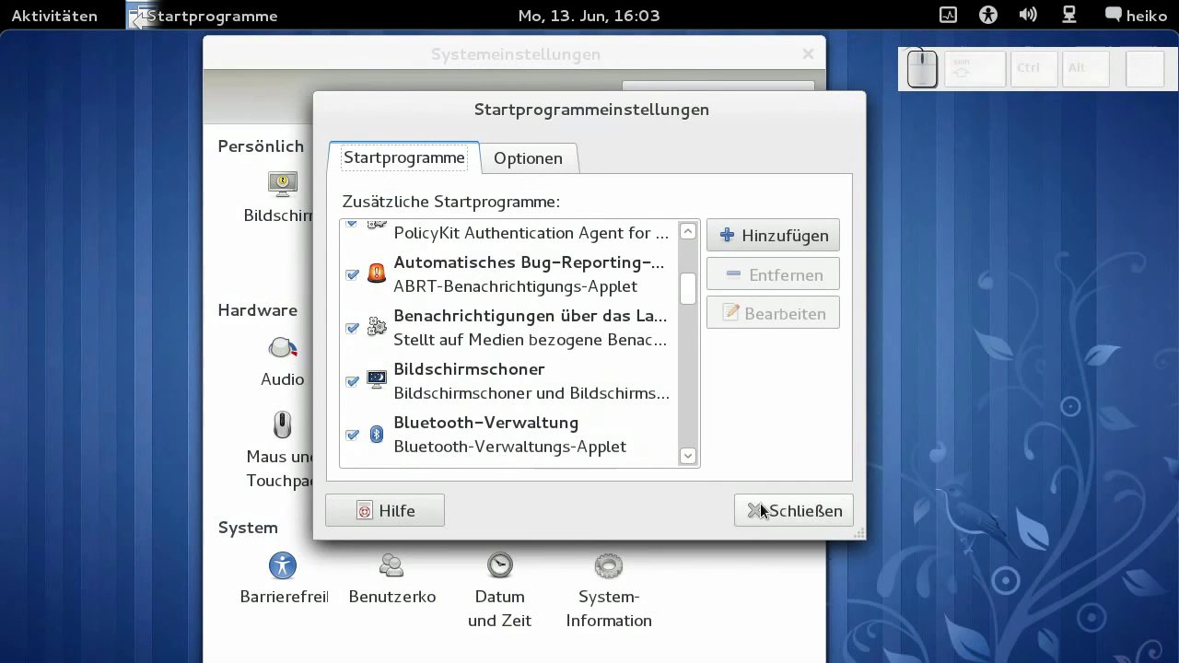